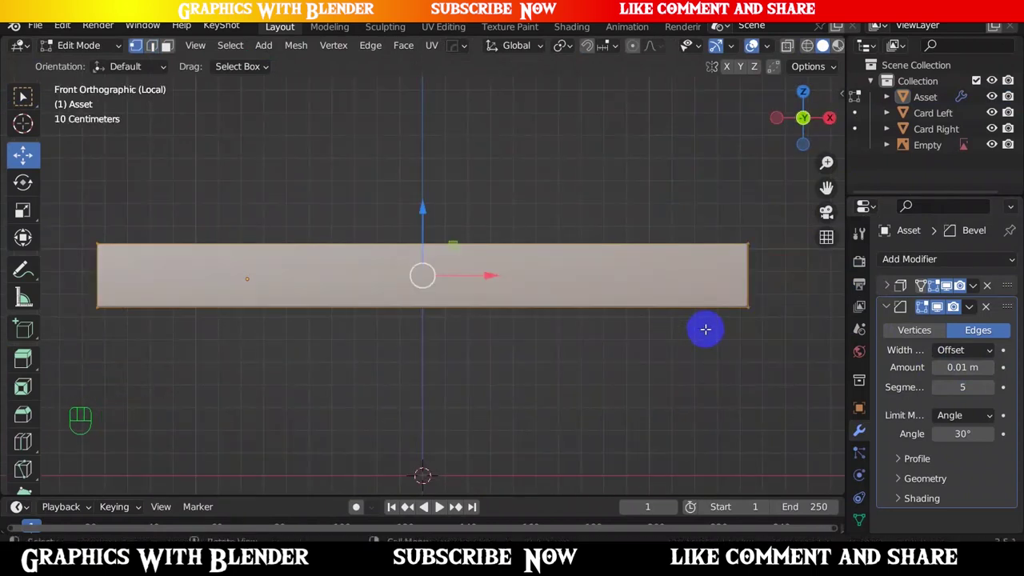
Step: Bevel the holder's selected end edges with Ctrl+Shift+B
key("ctrl+shift+b")
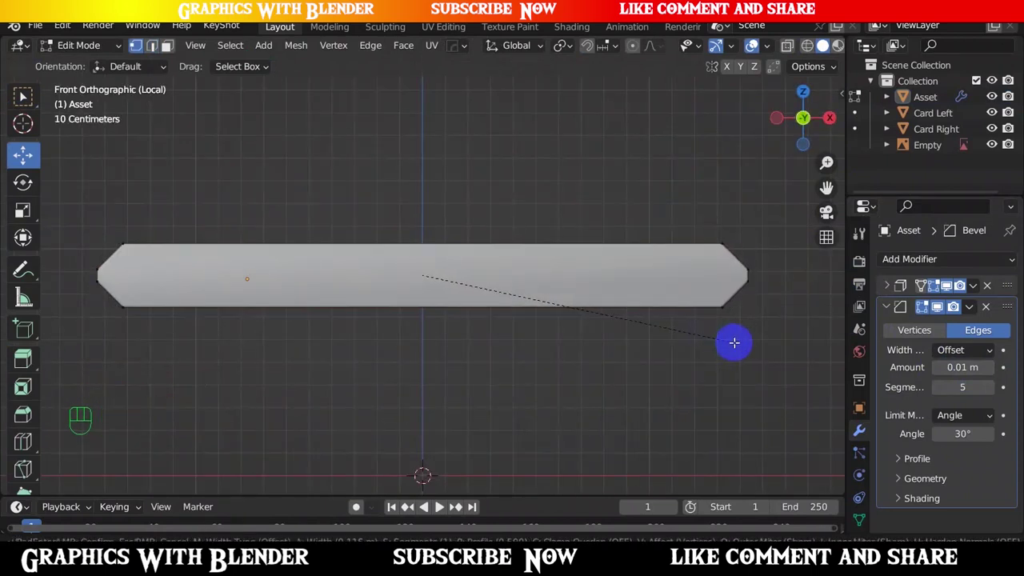
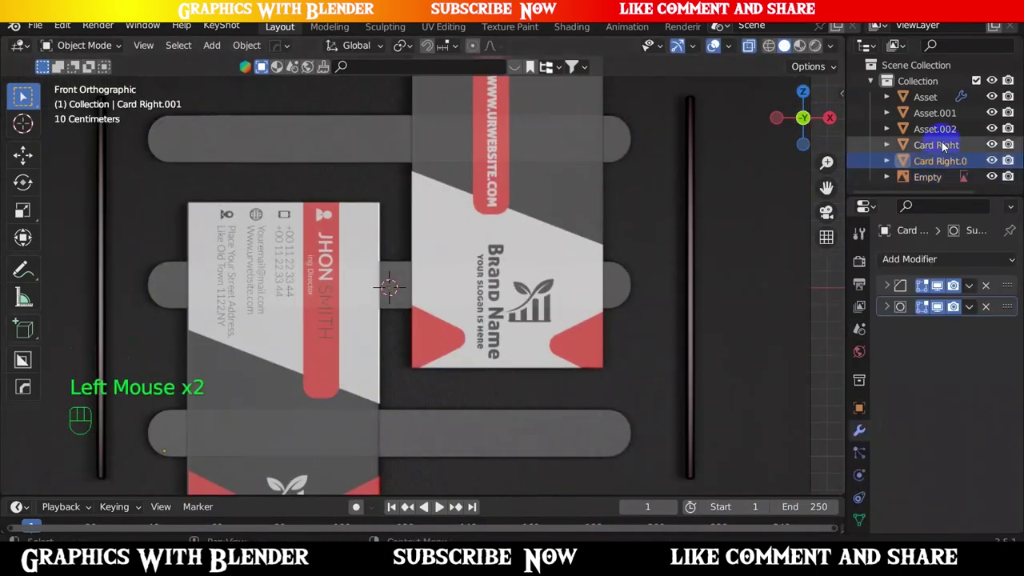
Step: Rename the duplicated Card Right.001 object to Left Card in the Outliner
left_click(999, 164)
left_click(951, 160)
left_click_drag(951, 161, 562, 368)
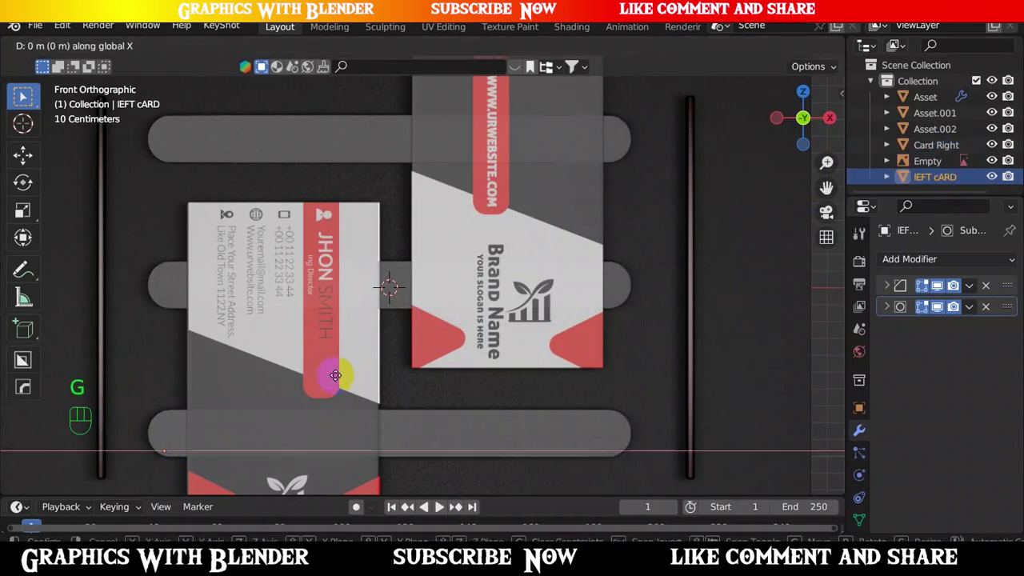